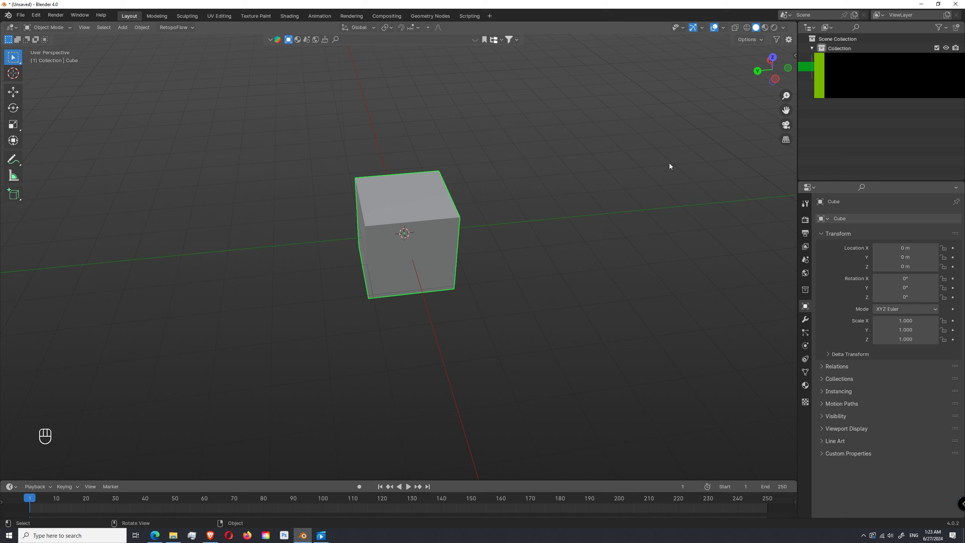
# Orbit around the default cube, align the camera to the view, and look through it
pyautogui.moveTo(582, 229); pyautogui.dragTo(526, 224)
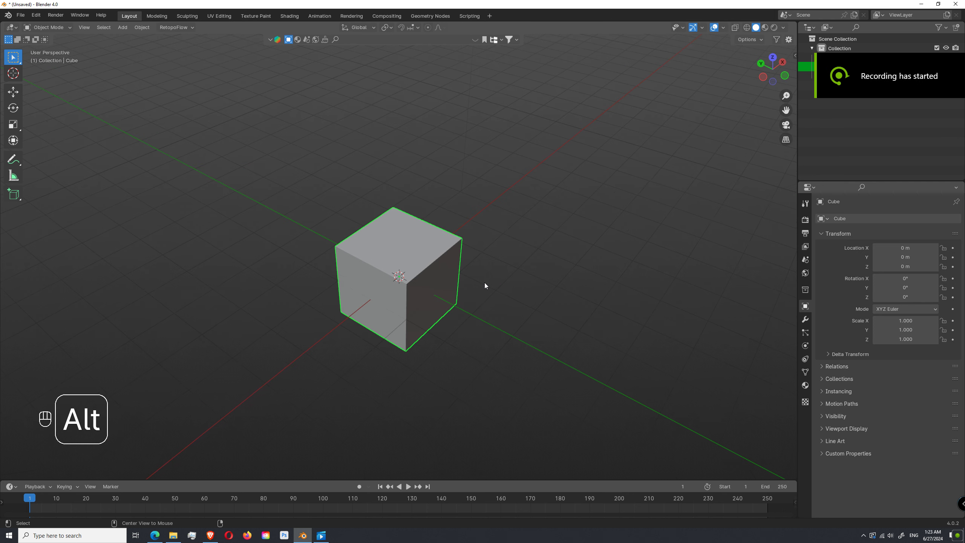
pyautogui.press('ctrl+alt+KP_0')
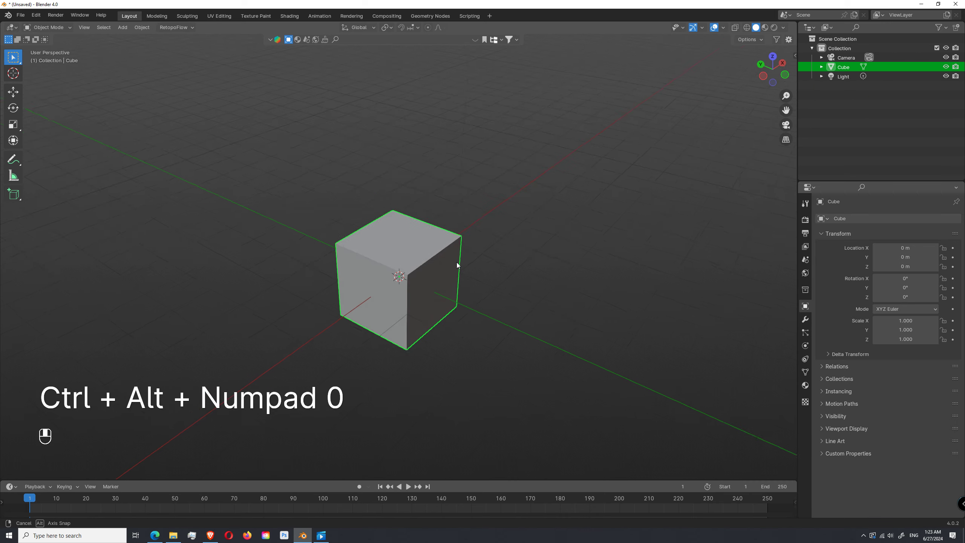
pyautogui.moveTo(447, 153); pyautogui.dragTo(408, 223)
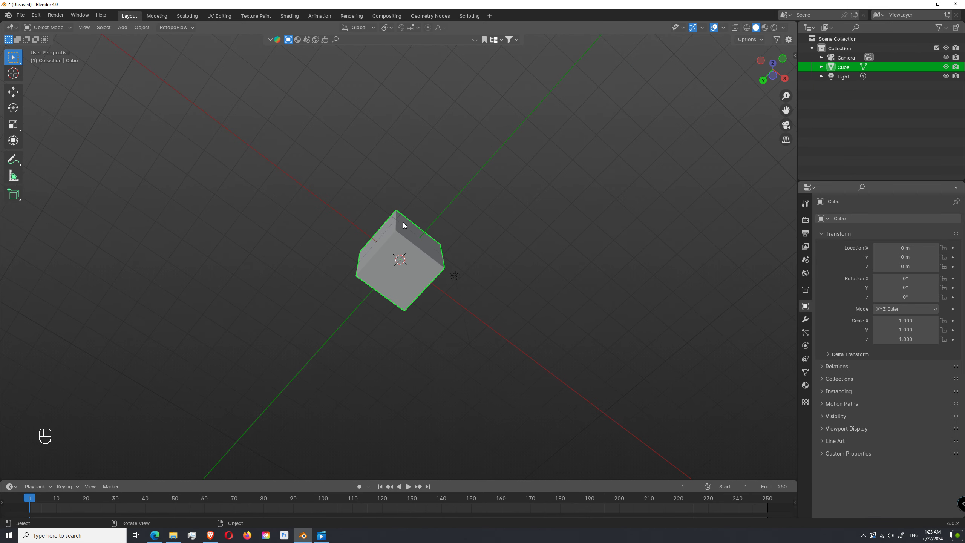
pyautogui.middleClick(410, 225)
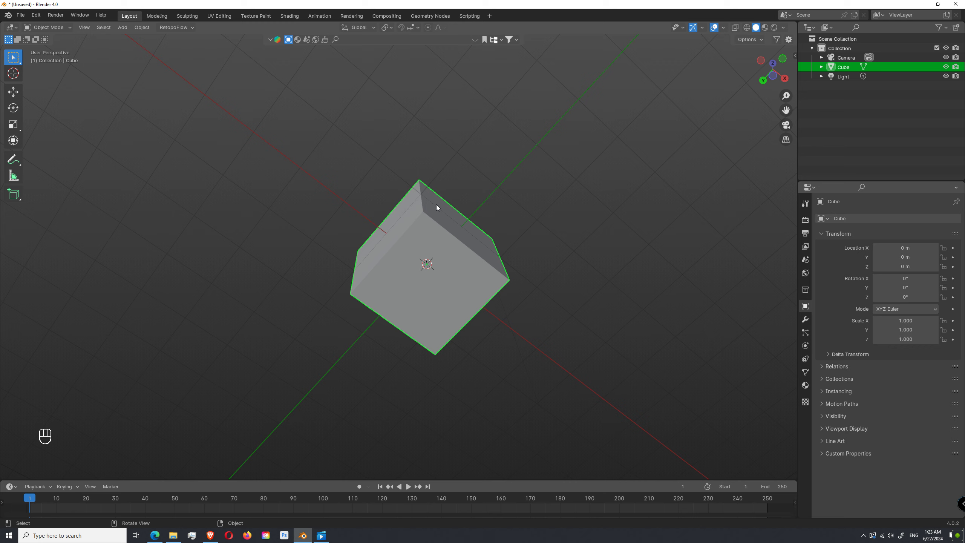
pyautogui.press('ctrl+alt+KP_0')
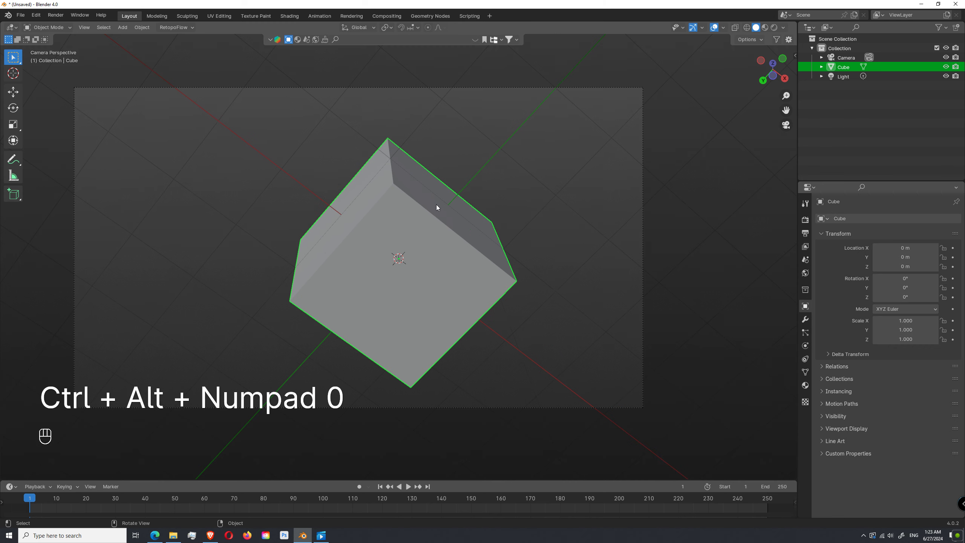